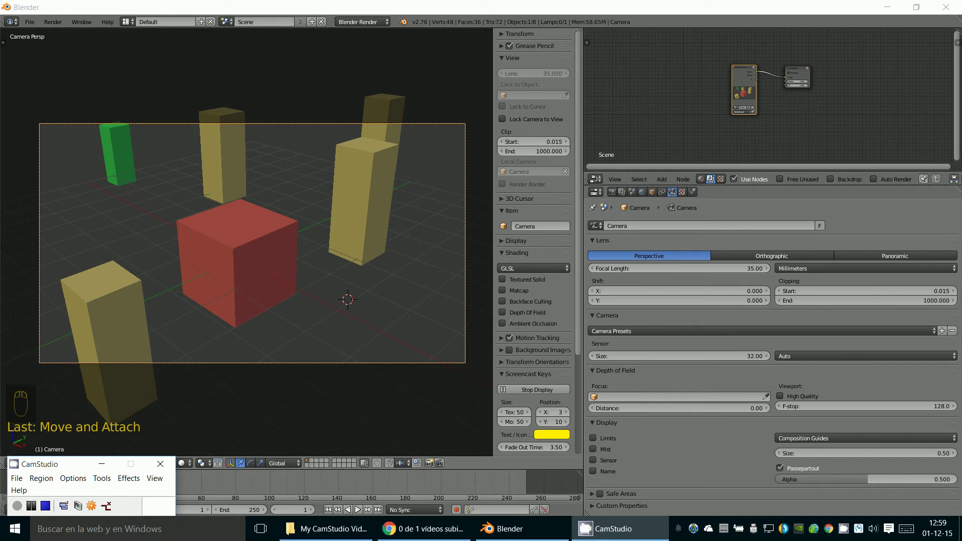
# Select the red cube BASE, then reselect the camera in the viewport
pyautogui.moveTo(365, 412); pyautogui.dragTo(239, 230)
pyautogui.moveTo(250, 257); pyautogui.dragTo(538, 223)
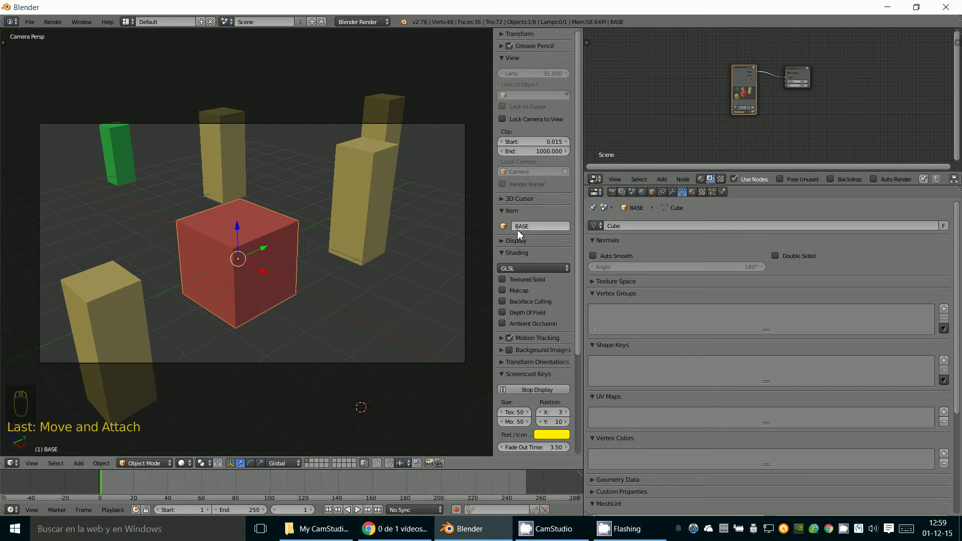
pyautogui.moveTo(528, 230); pyautogui.dragTo(359, 264)
pyautogui.moveTo(375, 228); pyautogui.dragTo(268, 344)
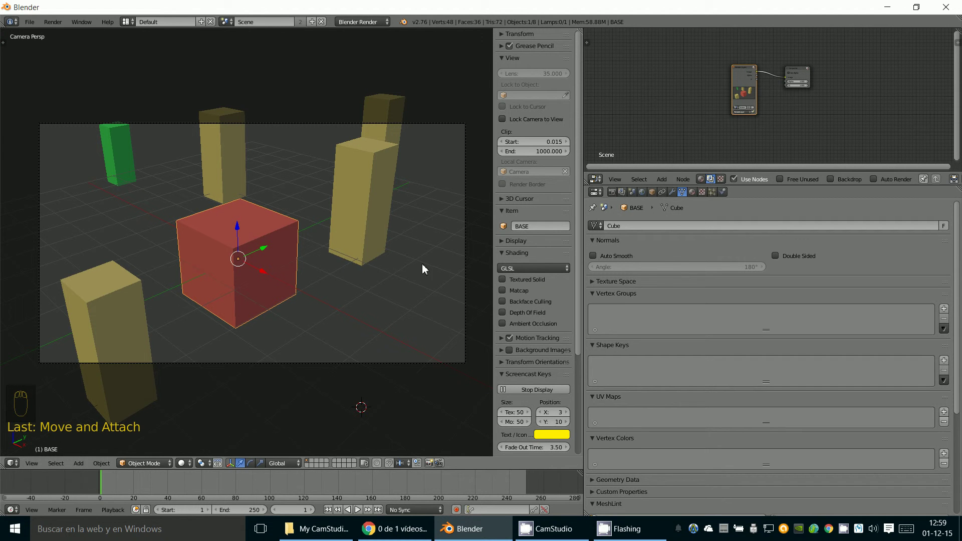
pyautogui.moveTo(399, 367); pyautogui.dragTo(71, 457)
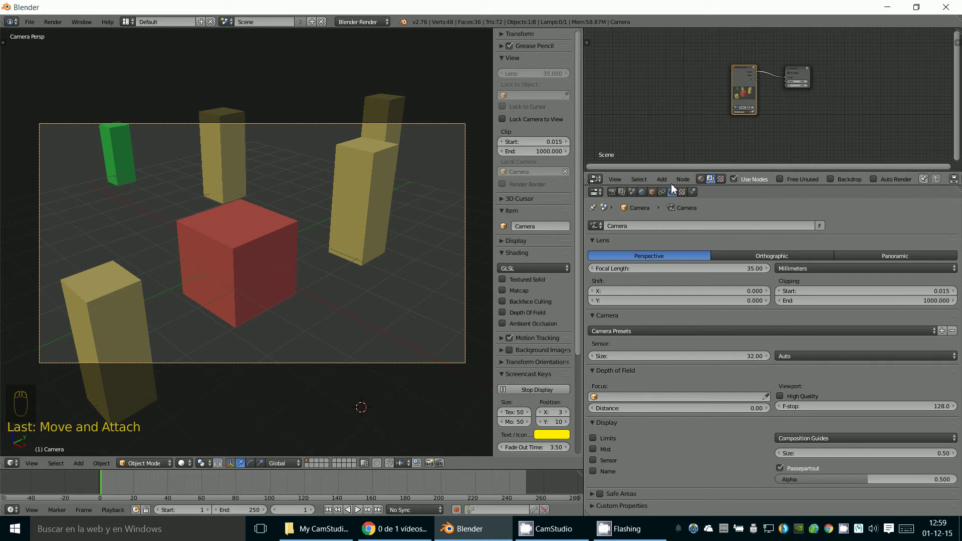
# Set the camera's Depth of Field focus object to the red cube BASE
pyautogui.moveTo(675, 199); pyautogui.dragTo(624, 377)
pyautogui.middleClick(604, 378)
pyautogui.scroll(3)
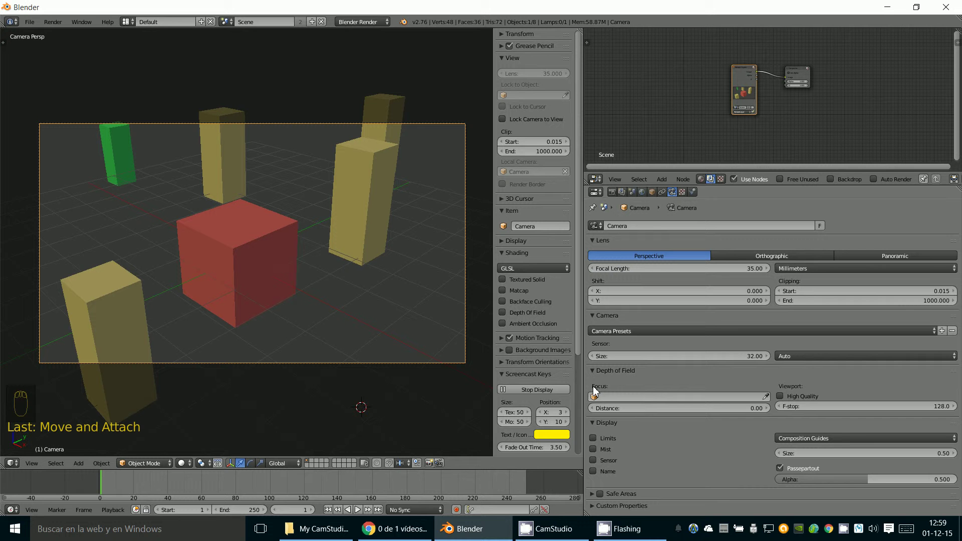
pyautogui.moveTo(601, 402); pyautogui.dragTo(608, 414)
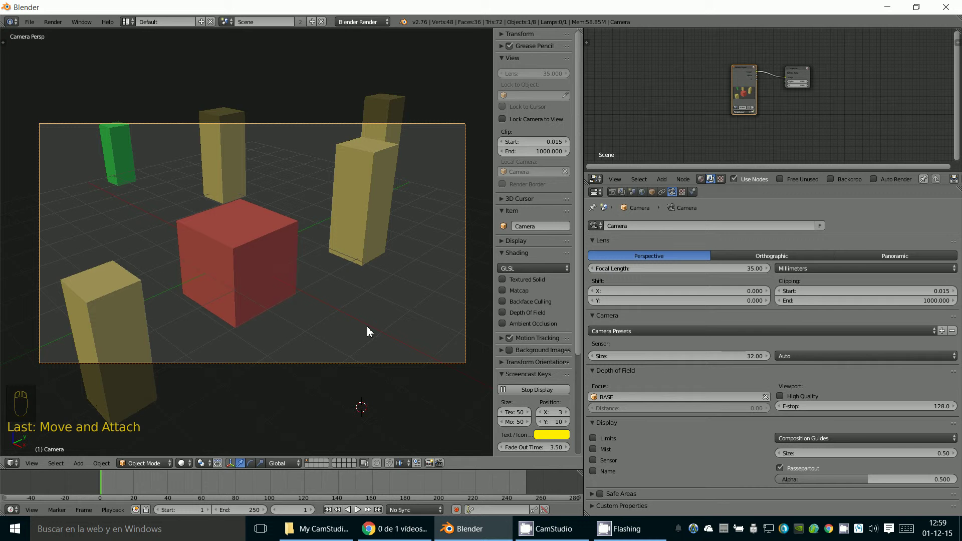
pyautogui.moveTo(440, 356); pyautogui.dragTo(652, 367)
# Enable camera Limits and check in wireframe top view that the focus line hits the red cube
pyautogui.press('KP_7')
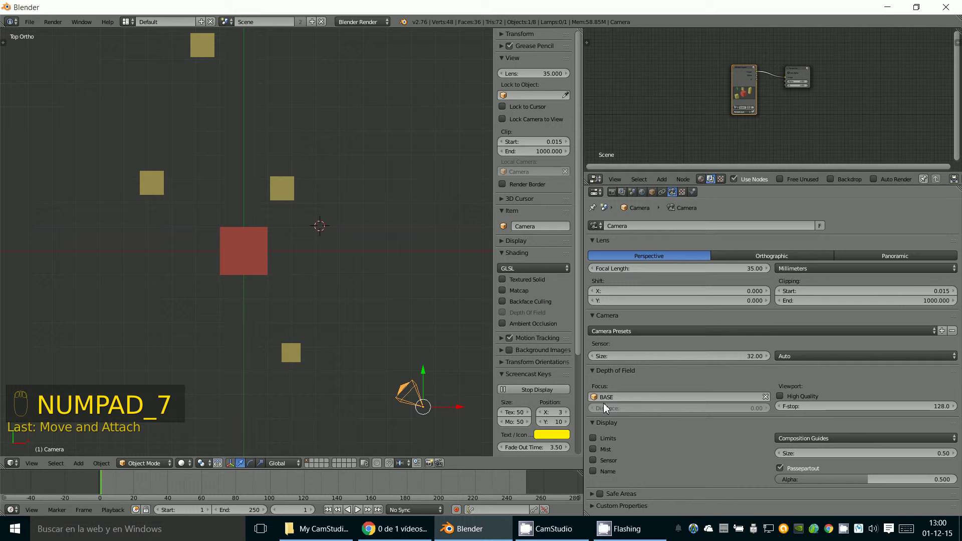
pyautogui.moveTo(599, 442); pyautogui.dragTo(258, 244)
pyautogui.press('z')
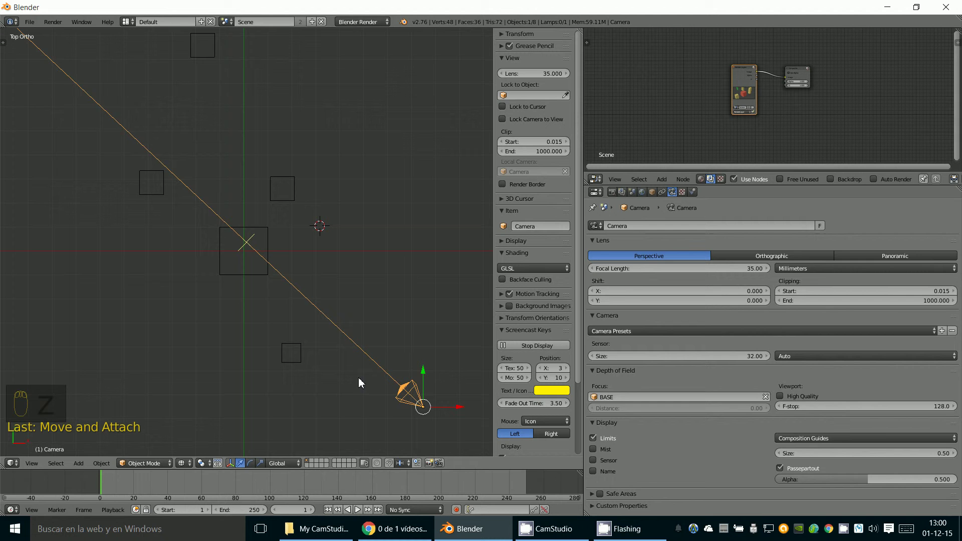
pyautogui.moveTo(261, 274); pyautogui.dragTo(269, 262)
pyautogui.press('g')
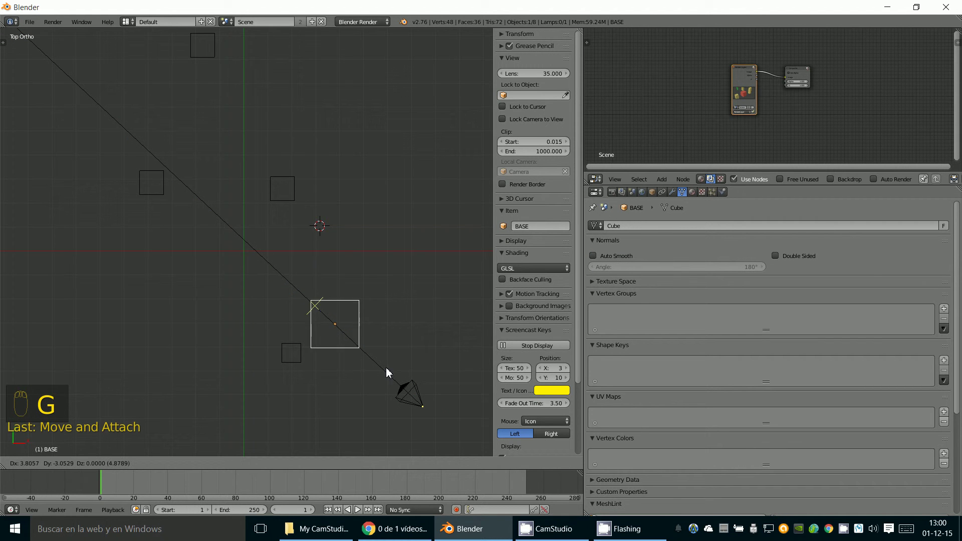
pyautogui.moveTo(245, 288); pyautogui.dragTo(323, 292)
# Return to the camera view in solid shading and enlarge the node editor area
pyautogui.press('KP_0')
pyautogui.moveTo(327, 288); pyautogui.dragTo(675, 190)
pyautogui.press('z')
pyautogui.moveTo(677, 181); pyautogui.dragTo(840, 301)
pyautogui.moveTo(835, 300); pyautogui.dragTo(835, 313)
# Enable Backdrop and add a Viewer output node beside the Composite node
pyautogui.middleClick(846, 254)
pyautogui.scroll(3)
pyautogui.moveTo(835, 312); pyautogui.dragTo(735, 303)
pyautogui.moveTo(663, 298); pyautogui.dragTo(663, 297)
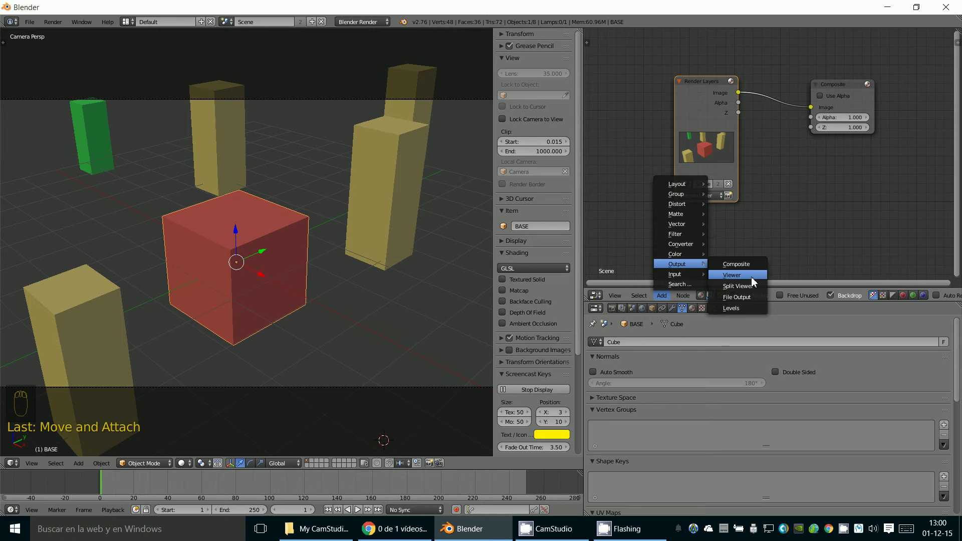
pyautogui.moveTo(678, 88); pyautogui.dragTo(662, 297)
pyautogui.moveTo(663, 302); pyautogui.dragTo(758, 264)
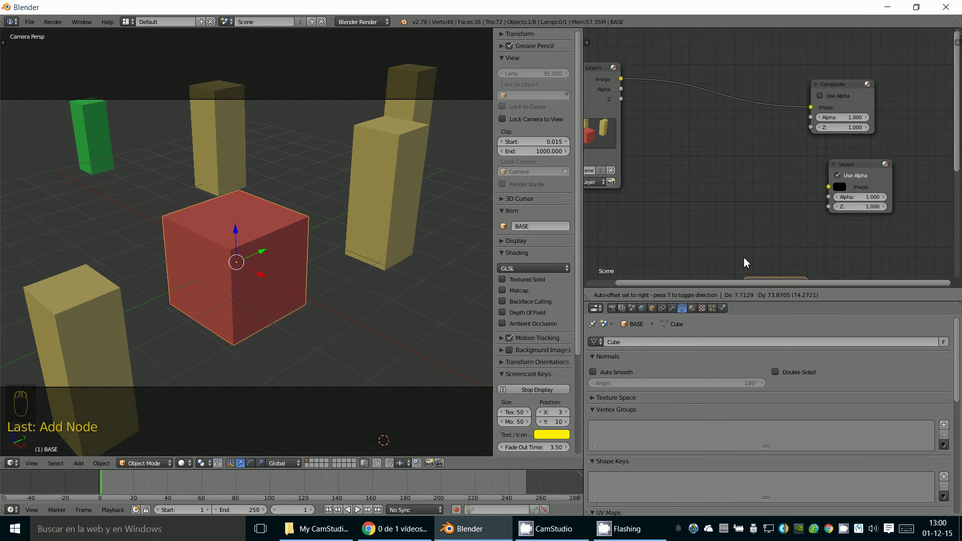
# Add a Defocus filter node and wire it between Render Layers and both outputs
pyautogui.moveTo(752, 97); pyautogui.dragTo(825, 251)
pyautogui.moveTo(825, 251); pyautogui.dragTo(810, 251)
pyautogui.press('v')
pyautogui.press('alt+v')
pyautogui.press('alt+v')
pyautogui.press('alt+v')
pyautogui.press('alt+v')
pyautogui.press('alt+v')
pyautogui.press('alt+v')
pyautogui.moveTo(773, 301); pyautogui.dragTo(690, 314)
pyautogui.press('alt+v')
pyautogui.moveTo(576, 145); pyautogui.dragTo(577, 140)
pyautogui.moveTo(593, 130); pyautogui.dragTo(778, 261)
pyautogui.moveTo(782, 349); pyautogui.dragTo(731, 299)
pyautogui.moveTo(727, 329); pyautogui.dragTo(385, 64)
pyautogui.moveTo(348, 101); pyautogui.dragTo(768, 240)
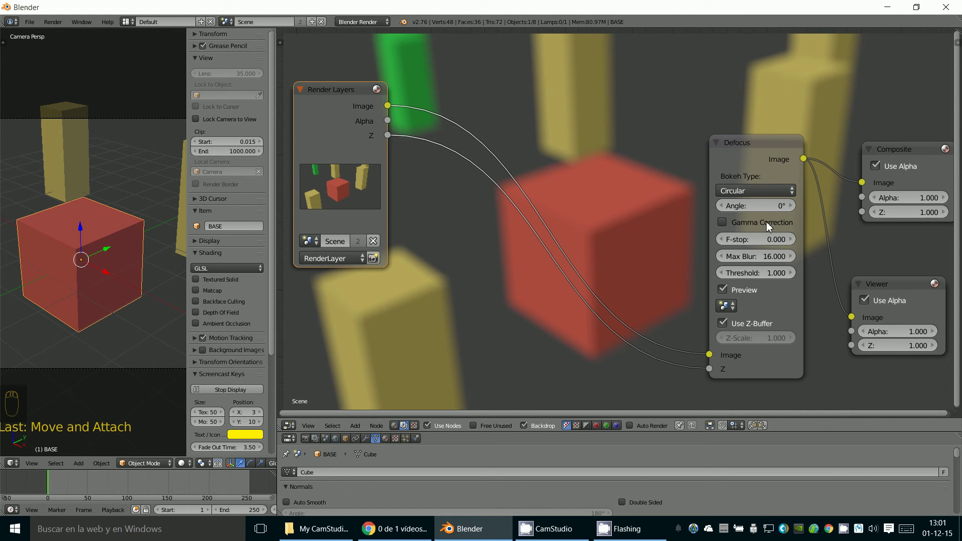
# Adjust the Defocus F-stop and Max Blur, settling F-stop at 2.1 and Max Blur at 21.8
pyautogui.moveTo(788, 244); pyautogui.dragTo(637, 207)
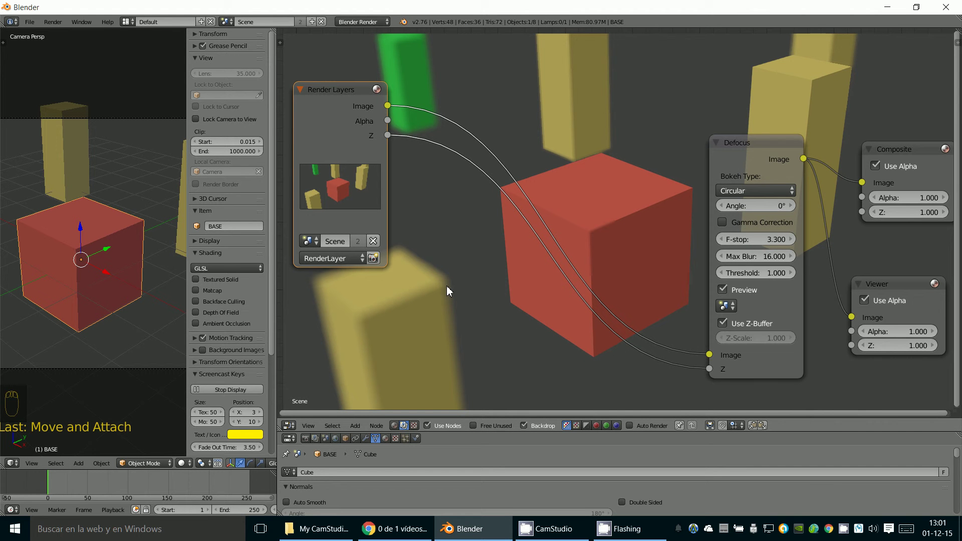
pyautogui.moveTo(725, 278); pyautogui.dragTo(711, 281)
pyautogui.moveTo(764, 276); pyautogui.dragTo(537, 281)
pyautogui.moveTo(755, 276); pyautogui.dragTo(785, 266)
pyautogui.moveTo(783, 263); pyautogui.dragTo(775, 264)
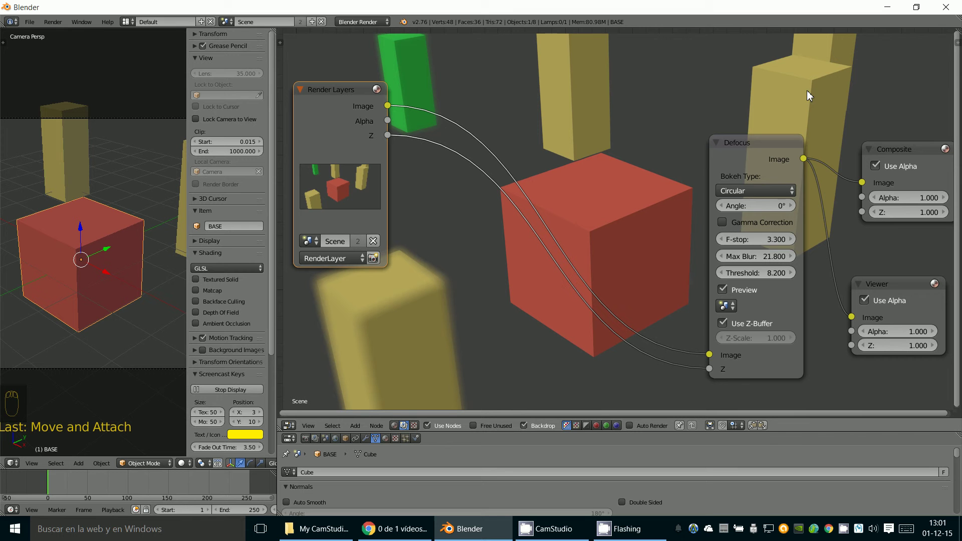
pyautogui.moveTo(773, 246); pyautogui.dragTo(799, 250)
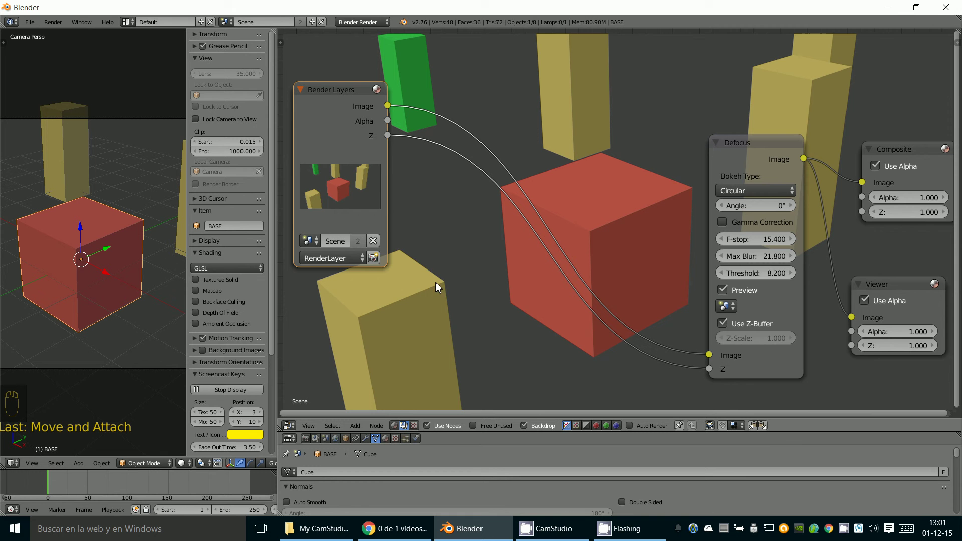
pyautogui.moveTo(764, 246); pyautogui.dragTo(722, 249)
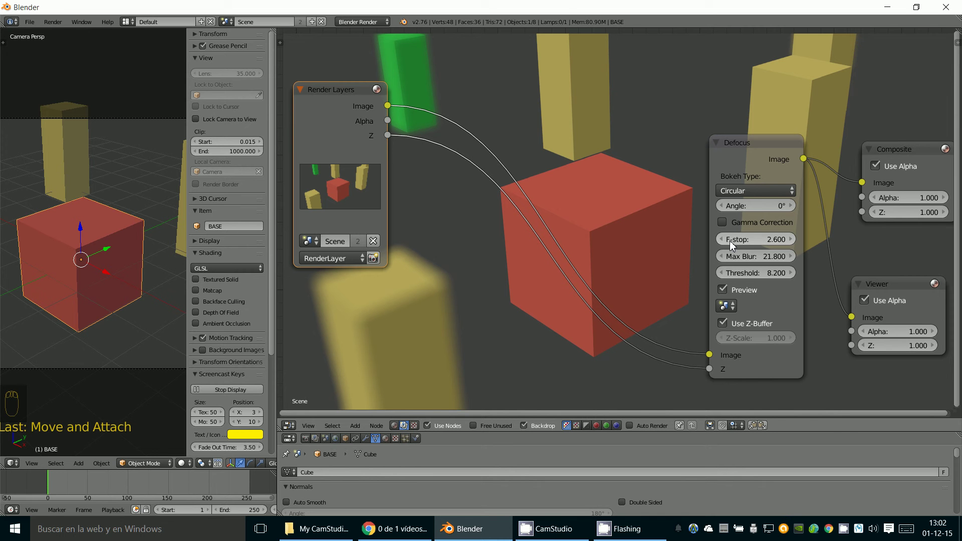
pyautogui.moveTo(728, 245); pyautogui.dragTo(755, 302)
# Experiment with the Defocus Threshold and settle it at about 2.9
pyautogui.moveTo(785, 280); pyautogui.dragTo(446, 296)
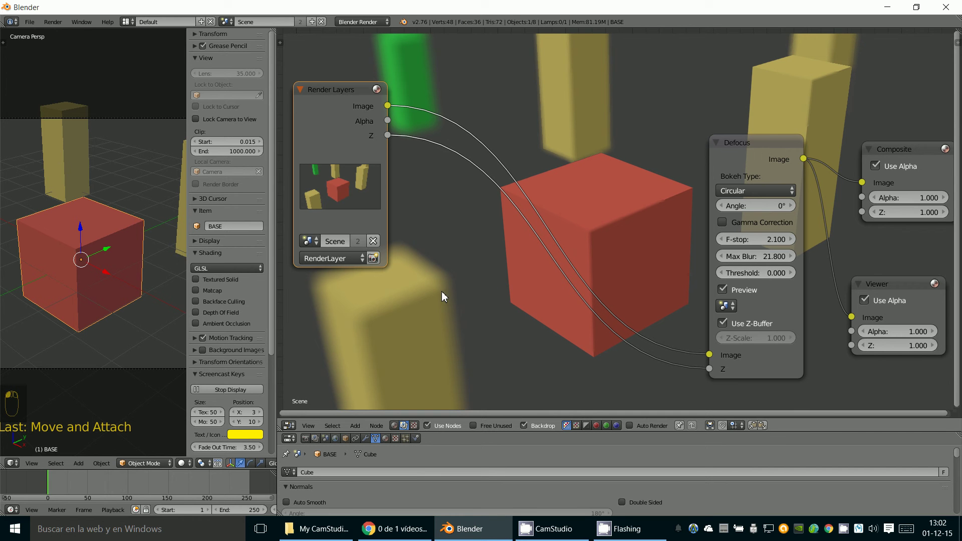
pyautogui.moveTo(753, 275); pyautogui.dragTo(451, 292)
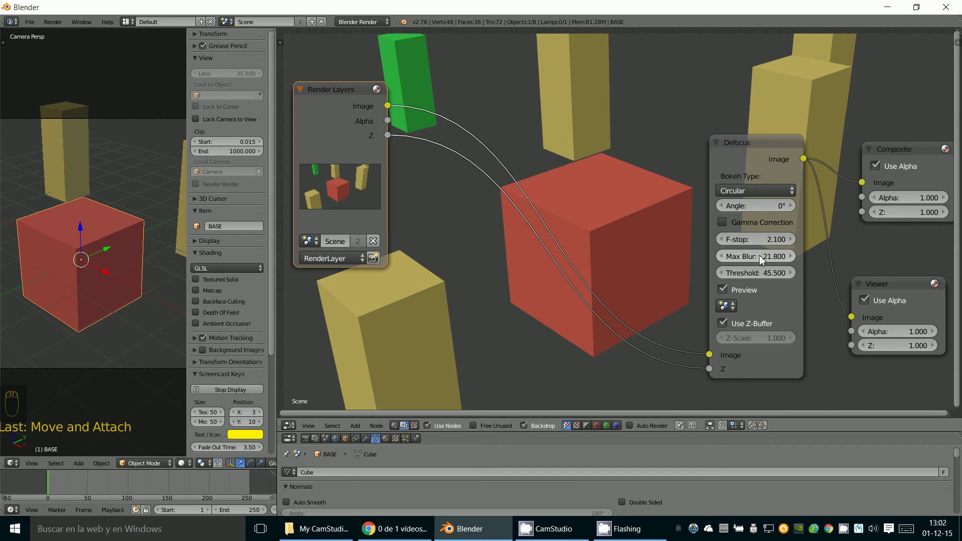
pyautogui.moveTo(734, 279); pyautogui.dragTo(459, 284)
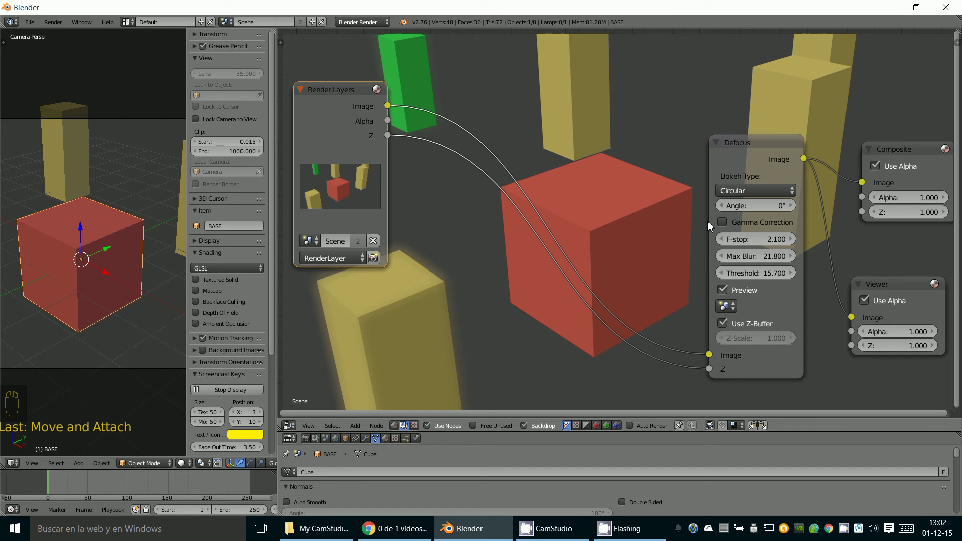
pyautogui.moveTo(761, 280); pyautogui.dragTo(15, 314)
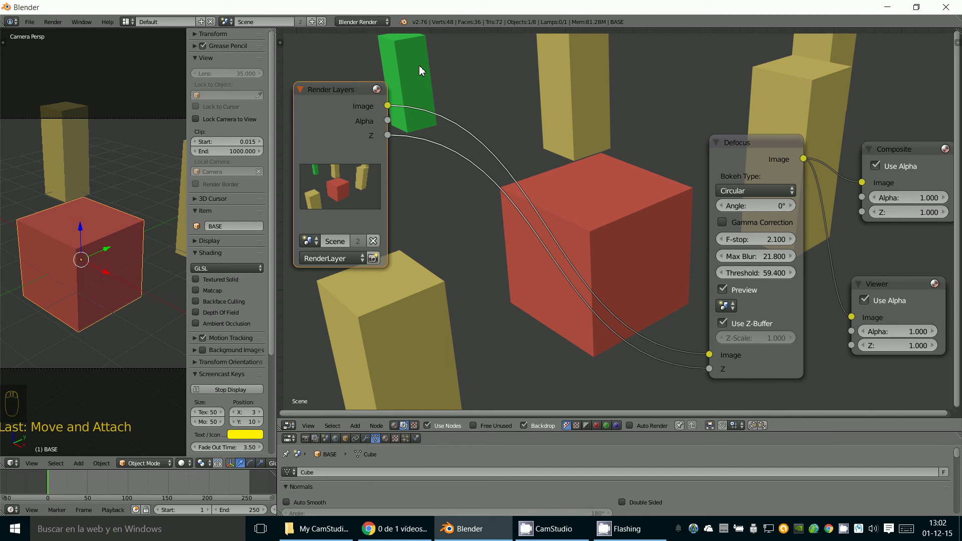
pyautogui.moveTo(774, 277); pyautogui.dragTo(392, 274)
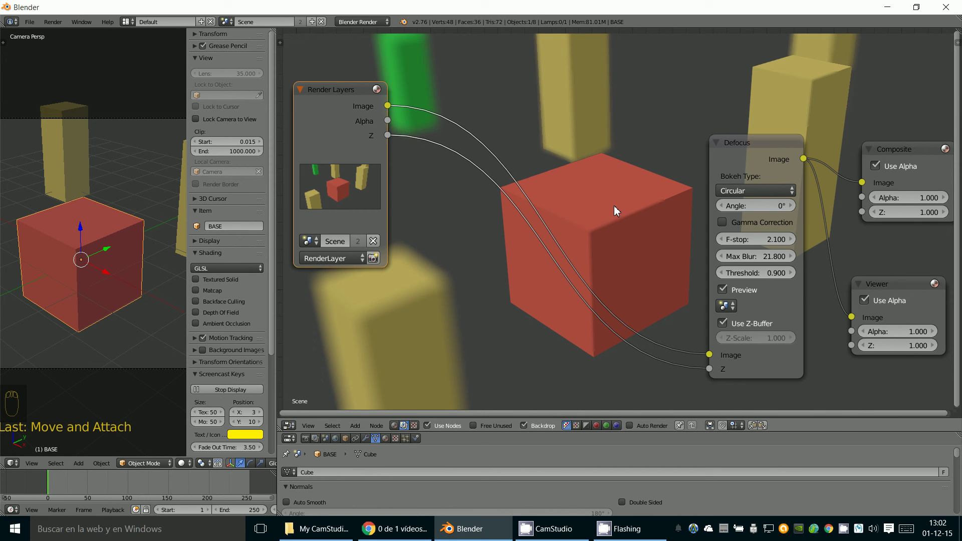
pyautogui.moveTo(798, 279); pyautogui.dragTo(629, 219)
pyautogui.scroll(3)
# Set the Defocus Bokeh Type to Heptagonal
pyautogui.middleClick(683, 249)
pyautogui.scroll(-3)
pyautogui.moveTo(753, 147); pyautogui.dragTo(744, 155)
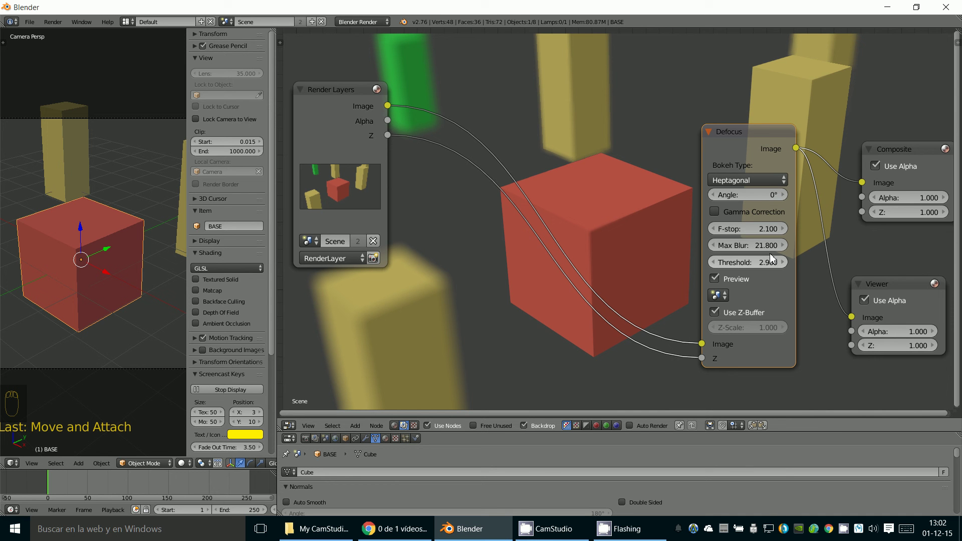
# Raise the Defocus Max Blur to 97 and render the scene with the red cube sharp
pyautogui.moveTo(762, 251); pyautogui.dragTo(717, 262)
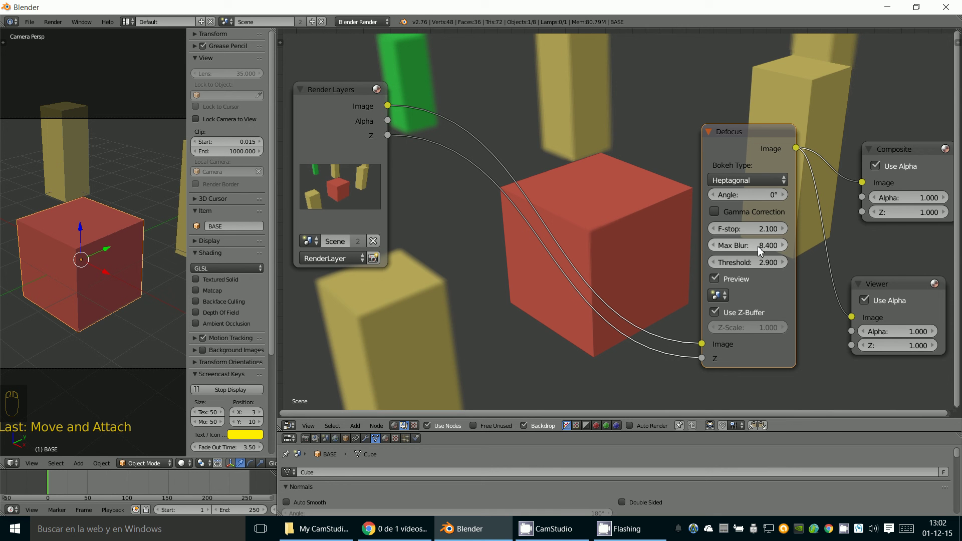
pyautogui.moveTo(761, 254); pyautogui.dragTo(121, 271)
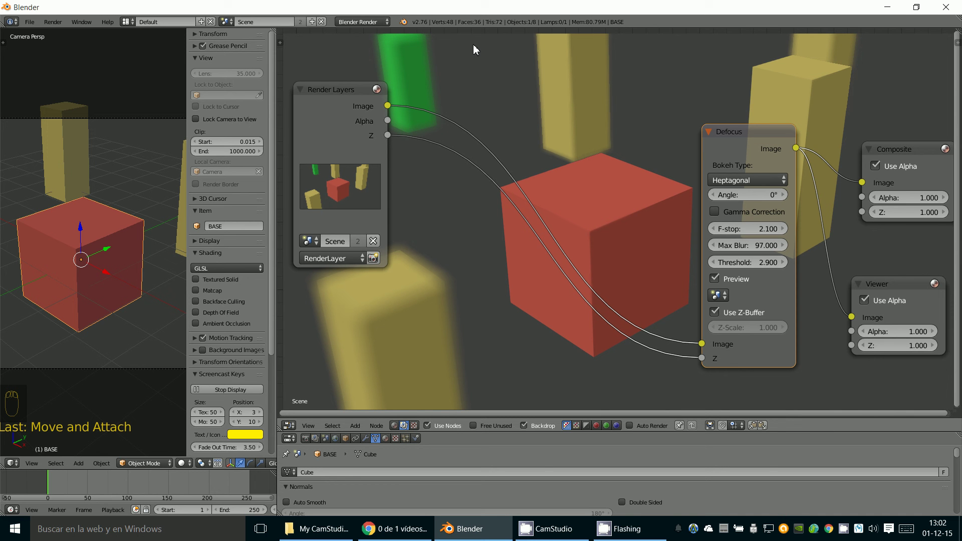
pyautogui.moveTo(712, 122); pyautogui.dragTo(562, 258)
# Close the render window and zoom out the 3D viewport to see the whole scene
pyautogui.press('F12')
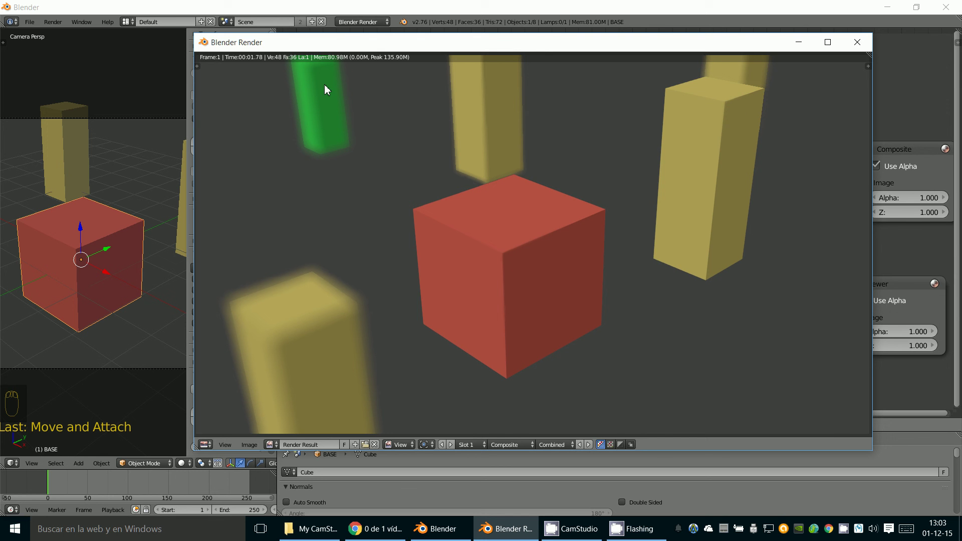
pyautogui.moveTo(90, 241); pyautogui.dragTo(123, 244)
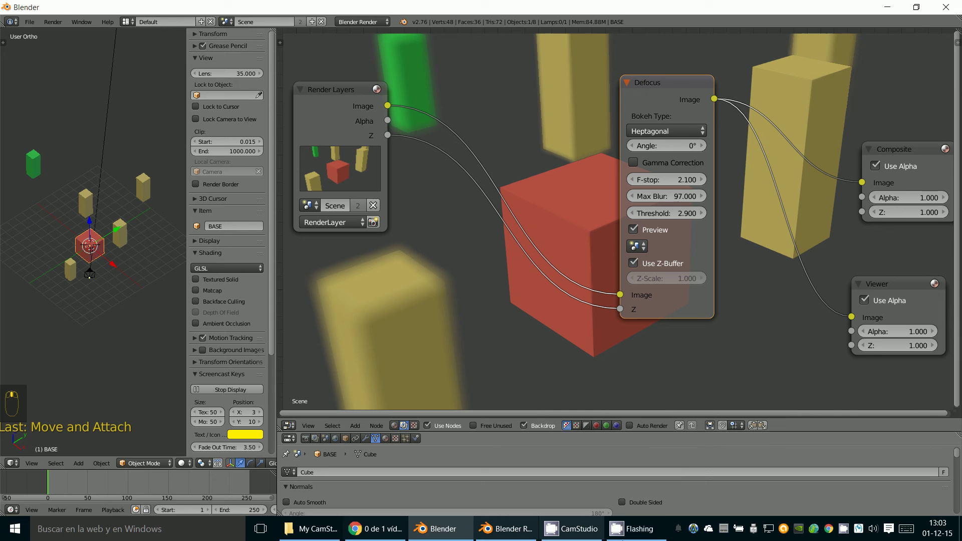